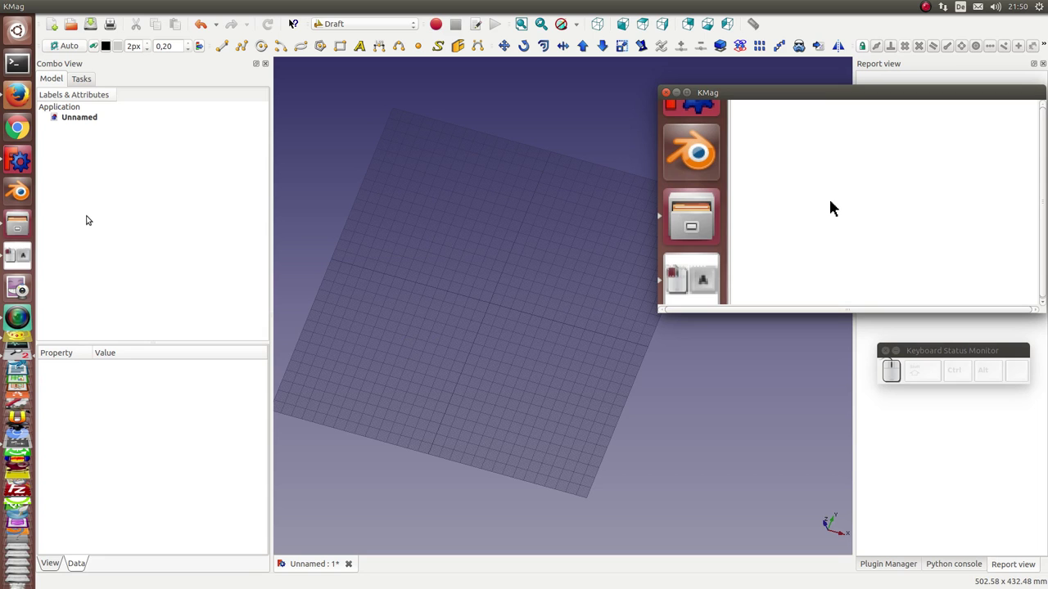
- Paste and run the animation demo script in the Python console
{"action": "left_click", "coordinate": [853, 262]}
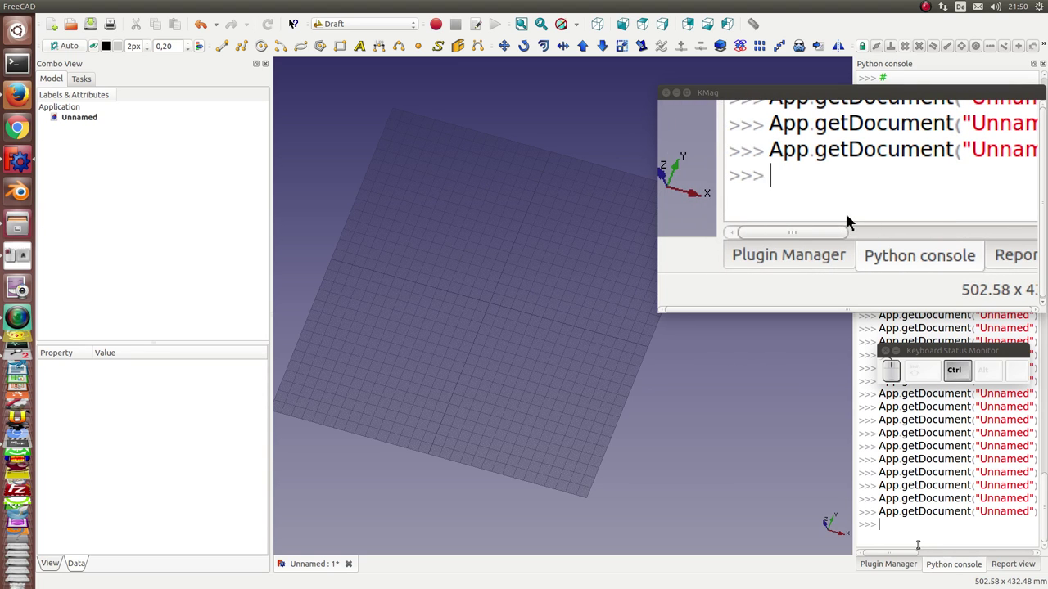
{"action": "key", "text": "ctrl+v"}
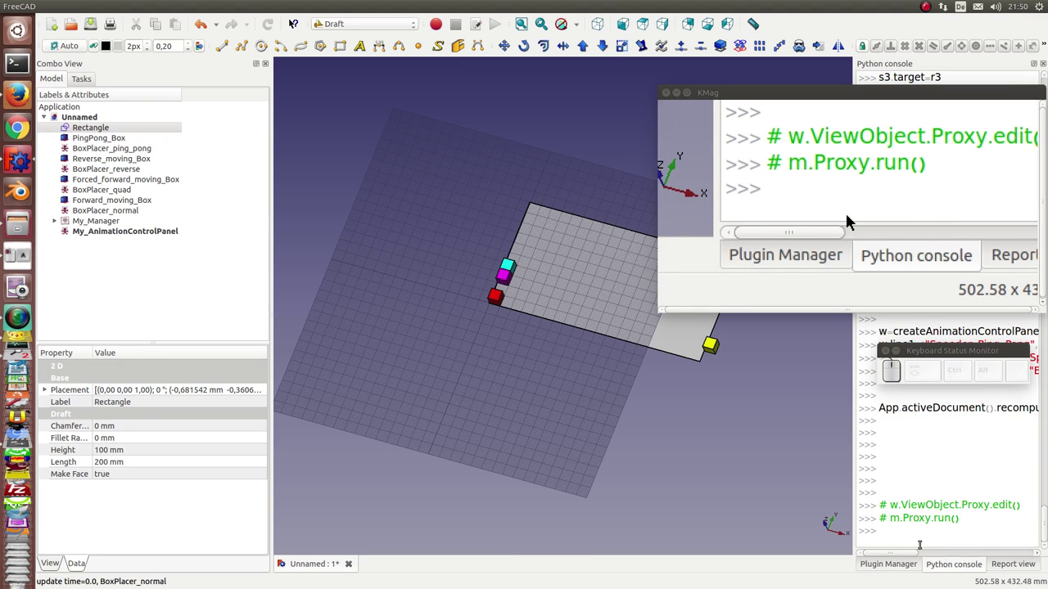
- Show My_AnimationControlPanel's properties and review the line2 speeder list, cancelling it
{"action": "left_click", "coordinate": [853, 255]}
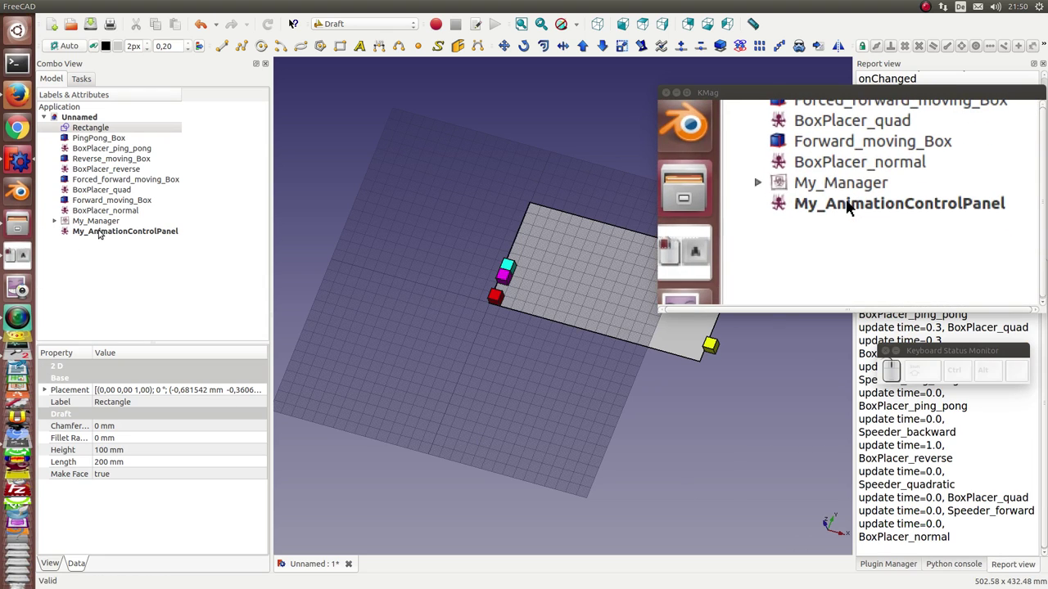
{"action": "left_click", "coordinate": [854, 203]}
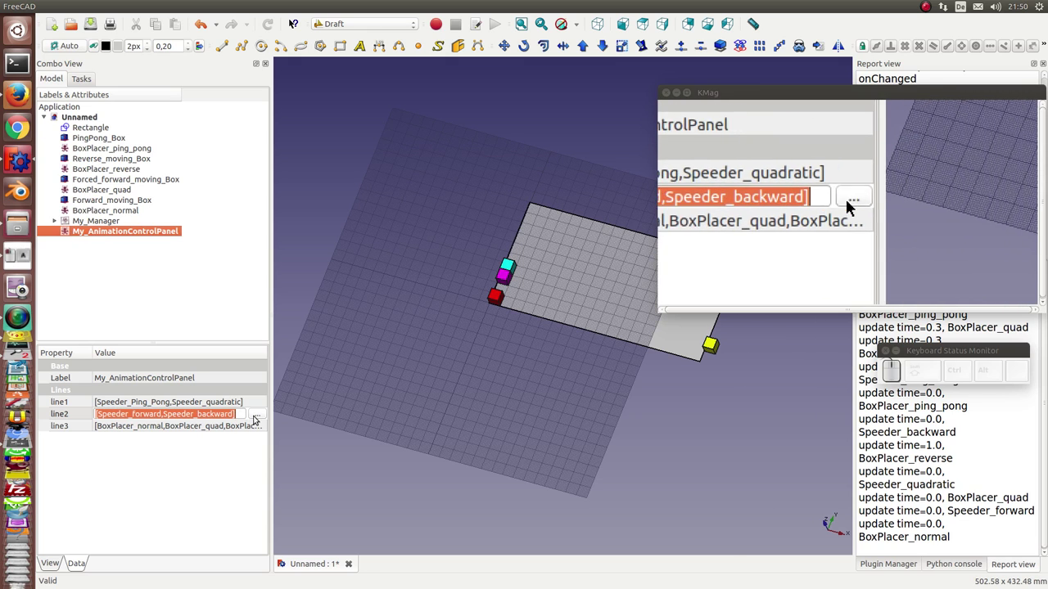
{"action": "left_click", "coordinate": [853, 206]}
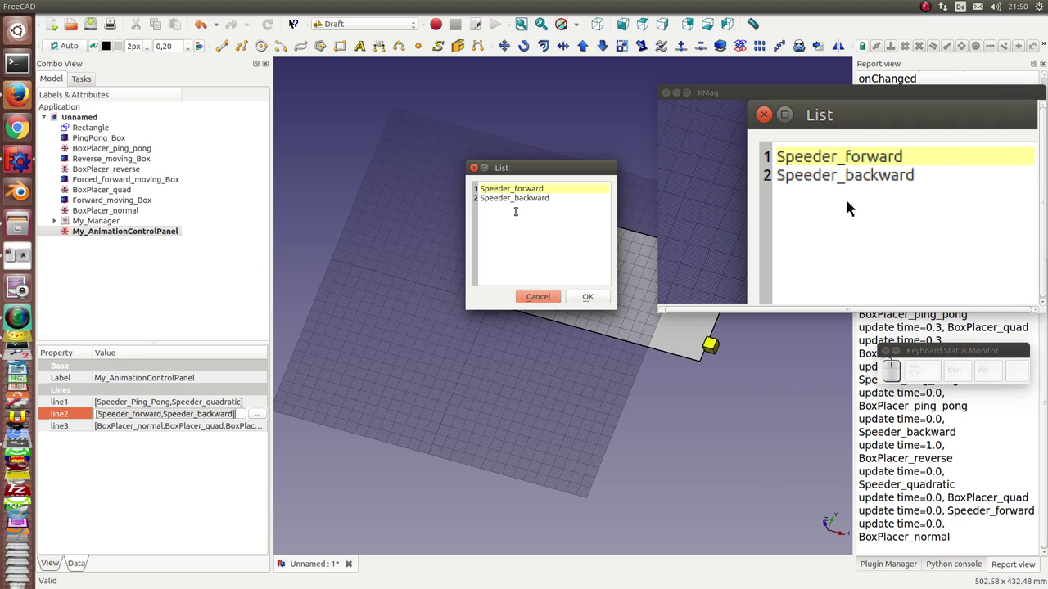
{"action": "left_click", "coordinate": [853, 205]}
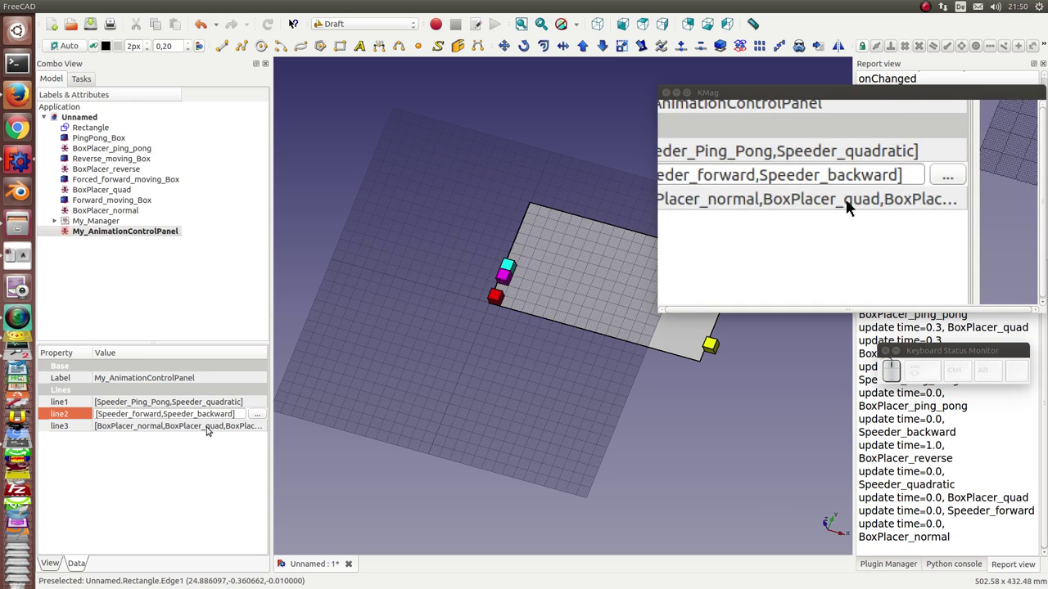
- Review the line3 list of three box placers and cancel the editor
{"action": "left_click", "coordinate": [853, 205]}
{"action": "left_click", "coordinate": [853, 205]}
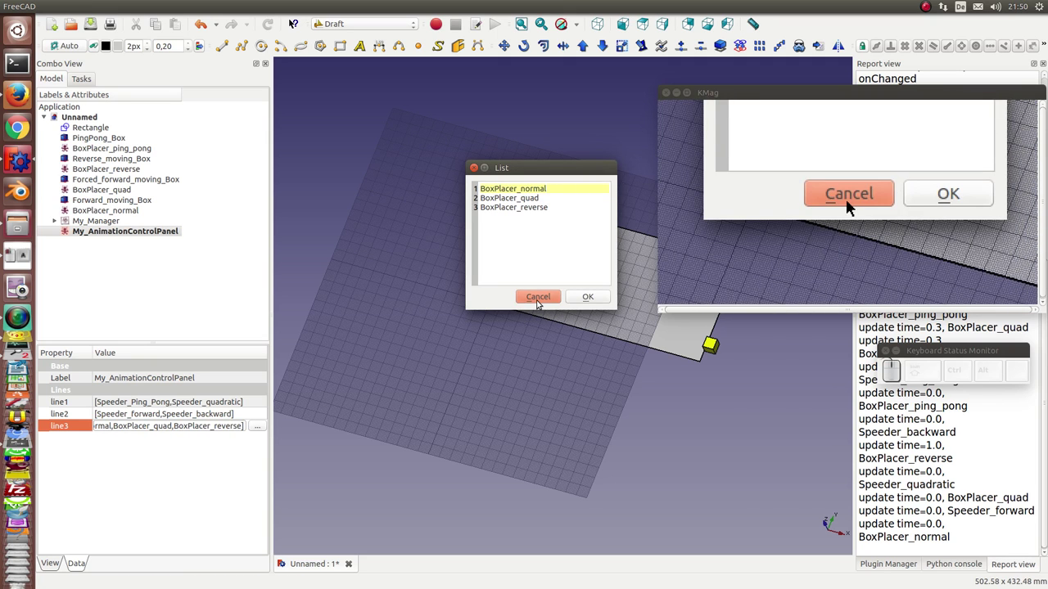
{"action": "left_click", "coordinate": [852, 206]}
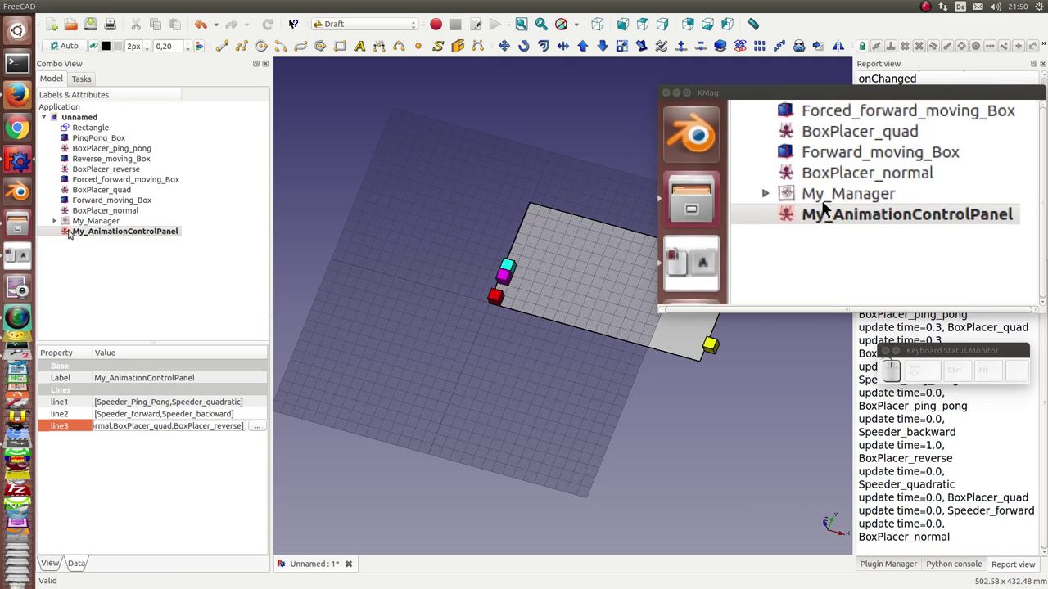
- Bring up the Animation Control Panel and drive the magenta box forward then backward with Speeder_quadratic
{"action": "left_click", "coordinate": [794, 205]}
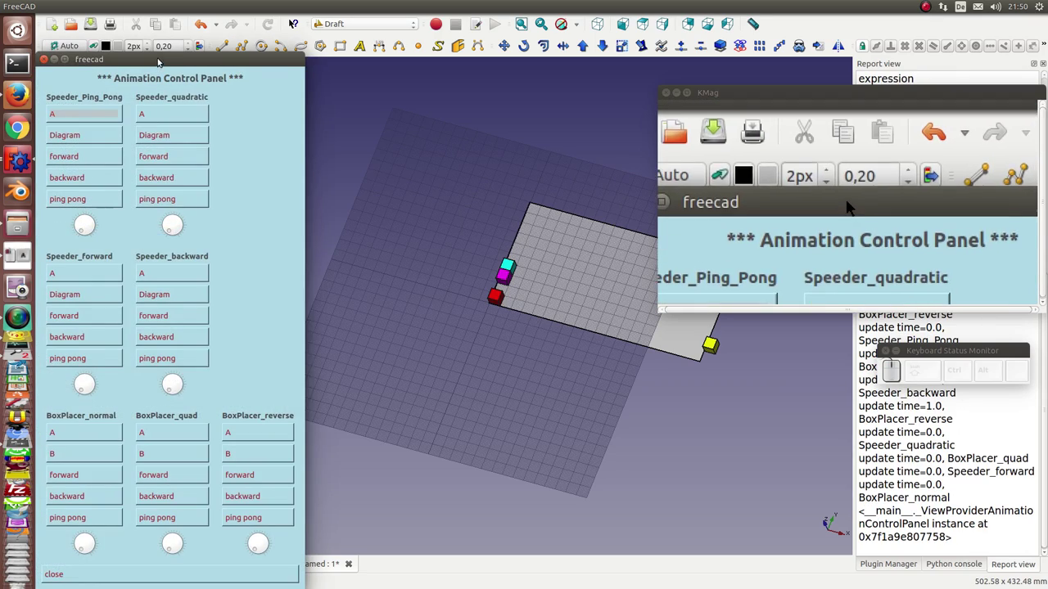
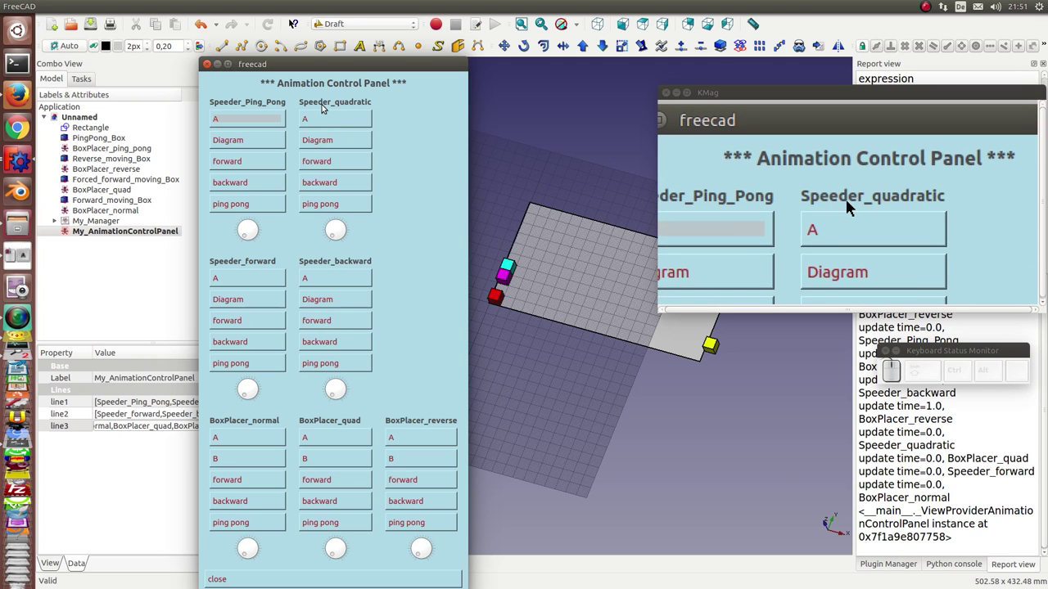
{"action": "left_click", "coordinate": [853, 206]}
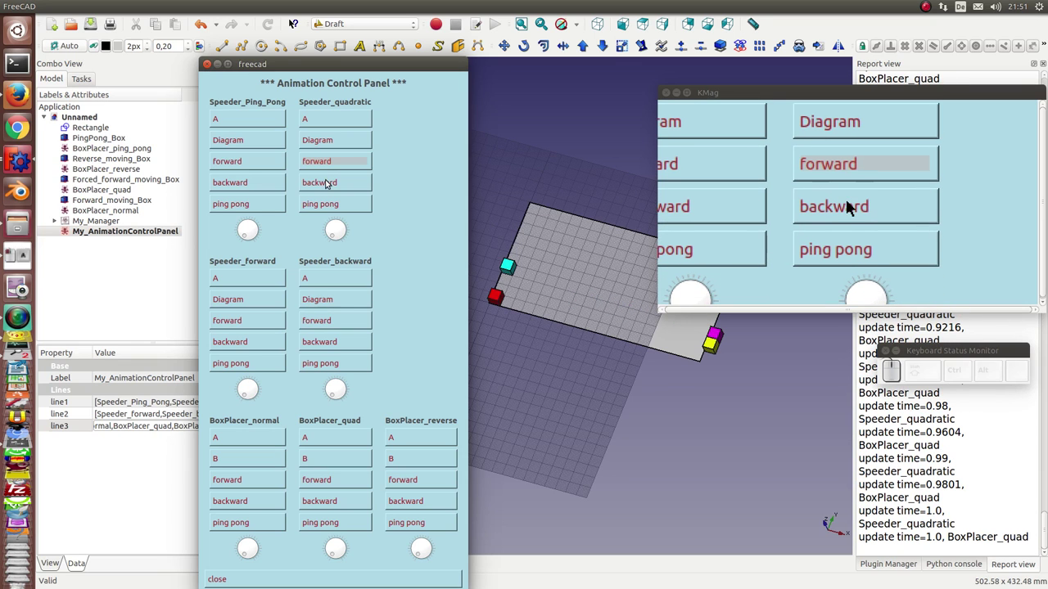
{"action": "left_click", "coordinate": [852, 205]}
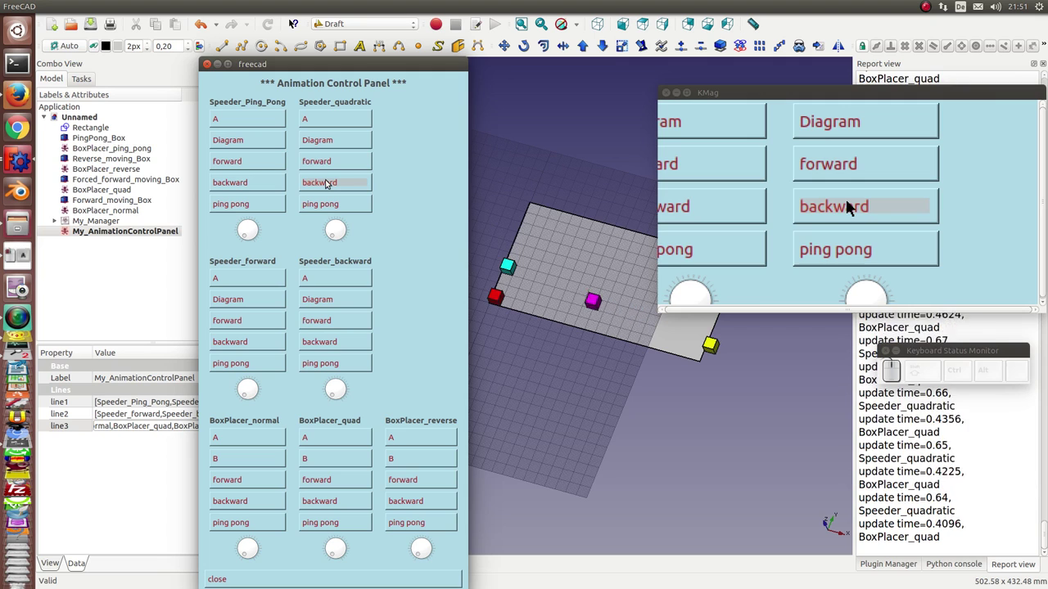
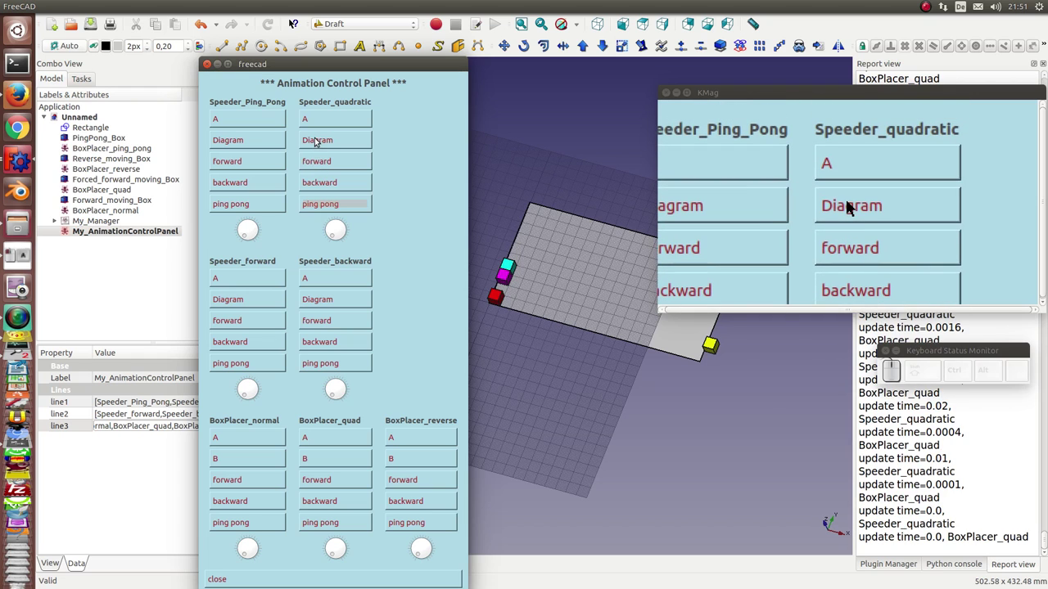
- Plot Speeder_quadratic's 100*time**2 diagram and delete its impulse and force derivative curves
{"action": "left_click", "coordinate": [313, 146]}
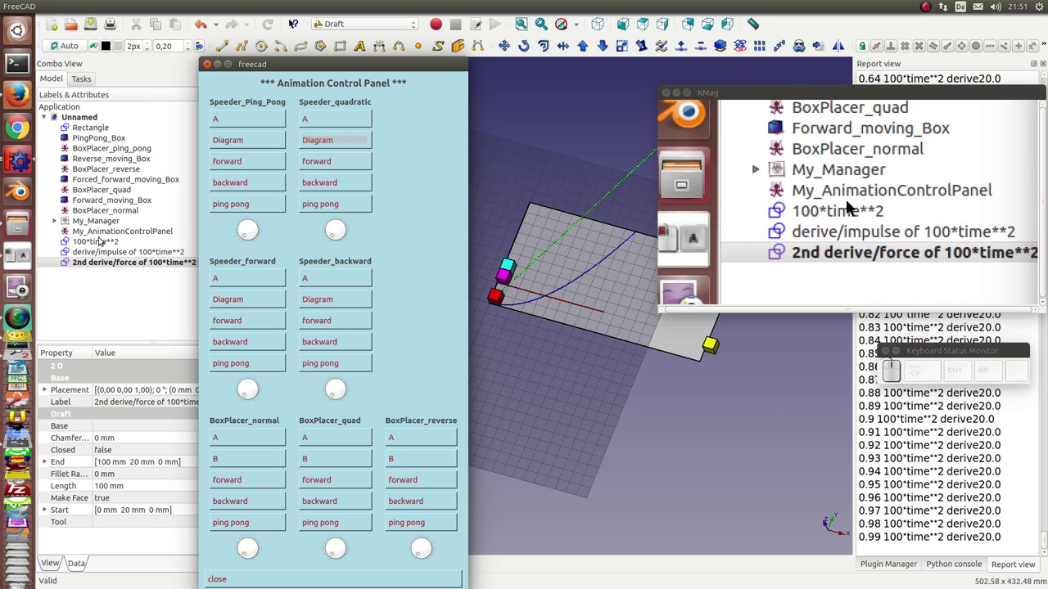
{"action": "left_click", "coordinate": [853, 206]}
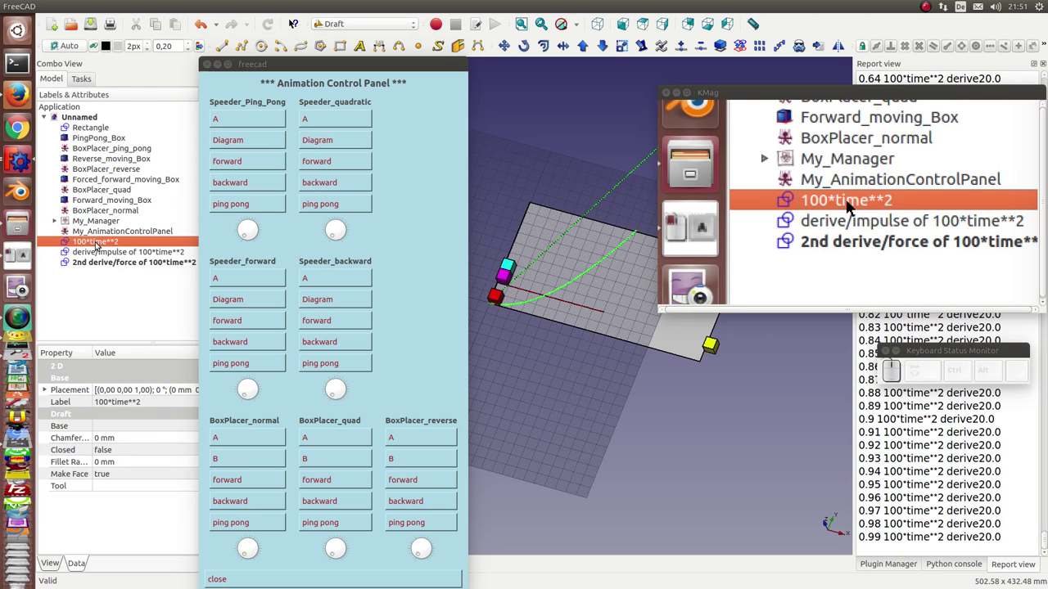
{"action": "left_click", "coordinate": [853, 205]}
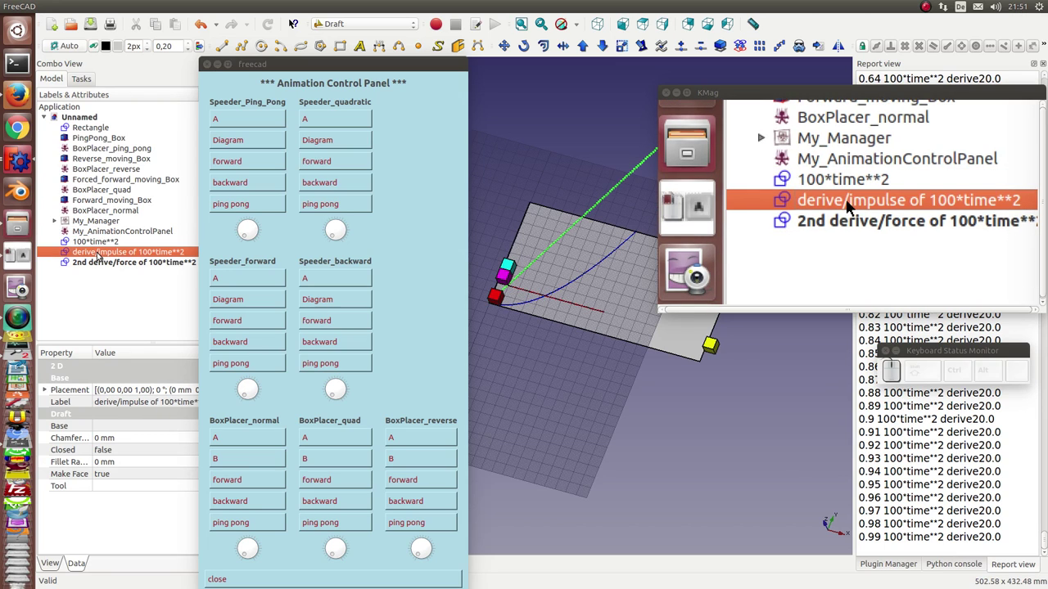
{"action": "key", "text": "Delete"}
{"action": "left_click", "coordinate": [853, 206]}
{"action": "key", "text": "Delete"}
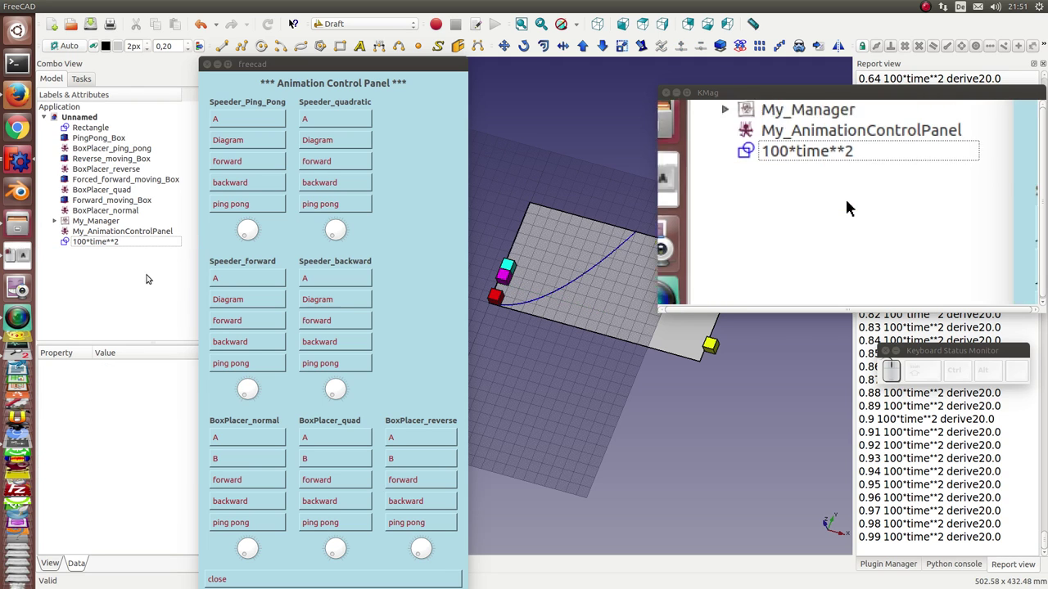
- Plot Speeder_forward's 100*time diagram and run it to move the cyan box
{"action": "left_click", "coordinate": [853, 206]}
{"action": "left_click", "coordinate": [231, 325]}
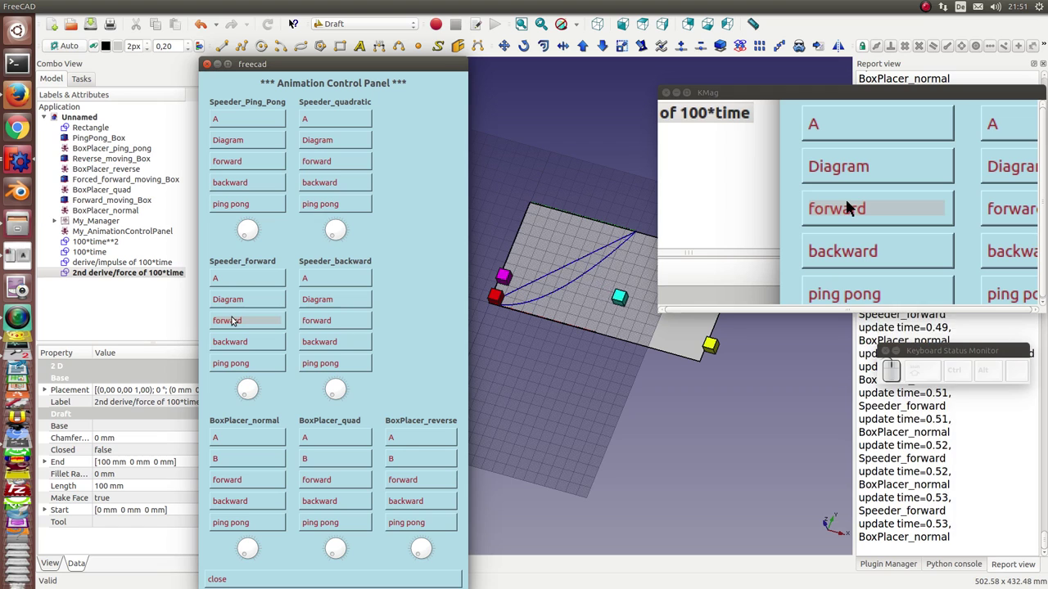
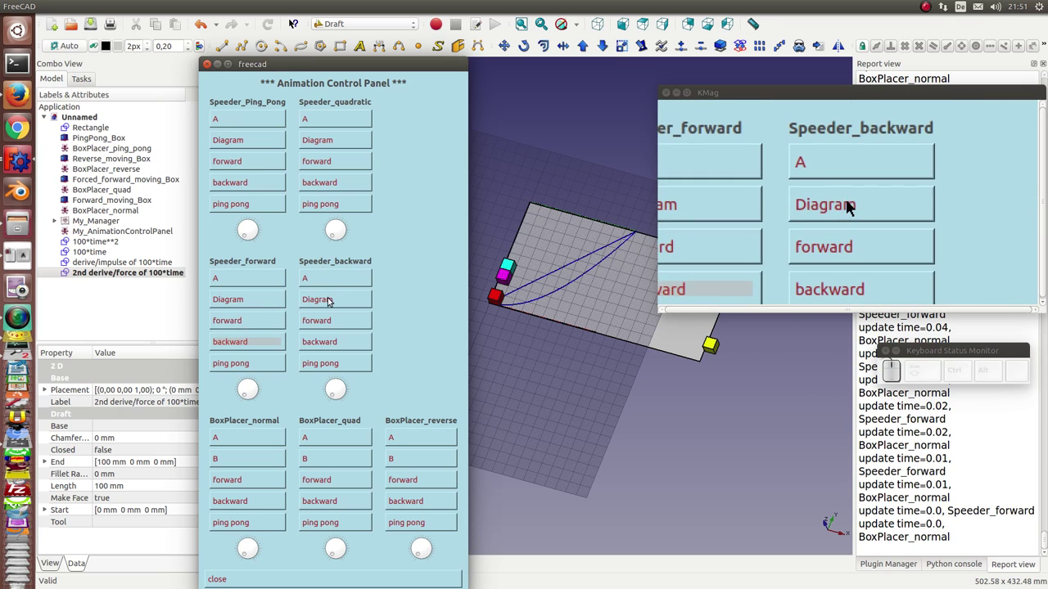
- Plot the backward speeder's 100-100*time curves and the ping-pong speeder's curve
{"action": "left_click", "coordinate": [853, 205]}
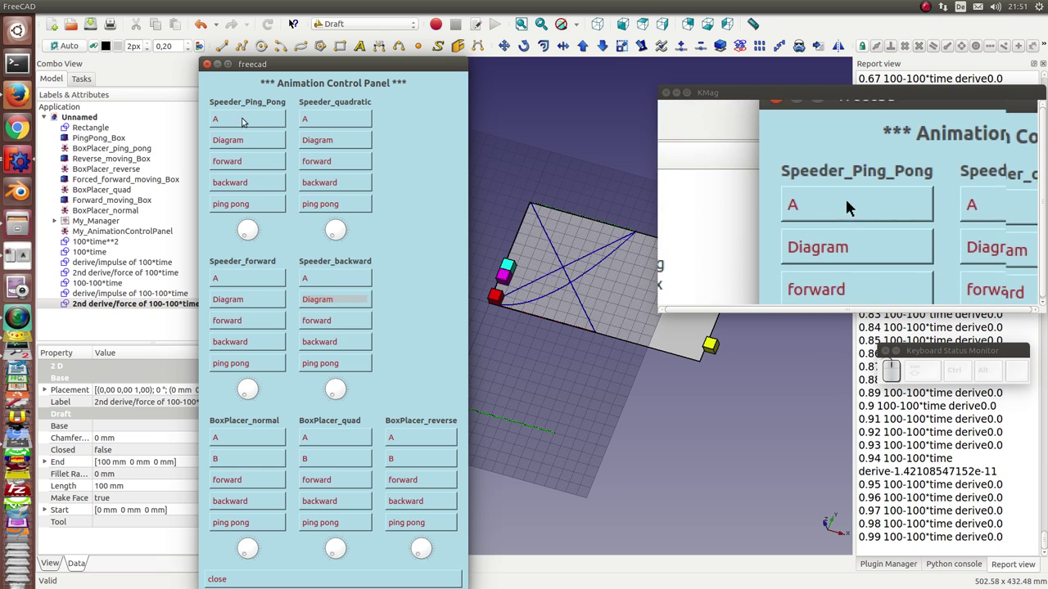
{"action": "left_click", "coordinate": [853, 205]}
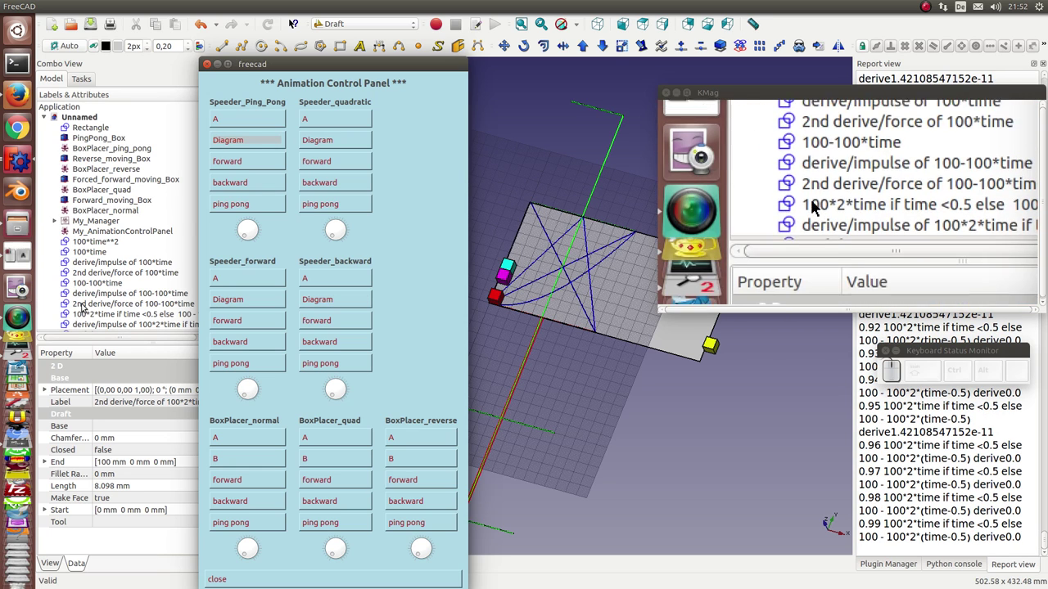
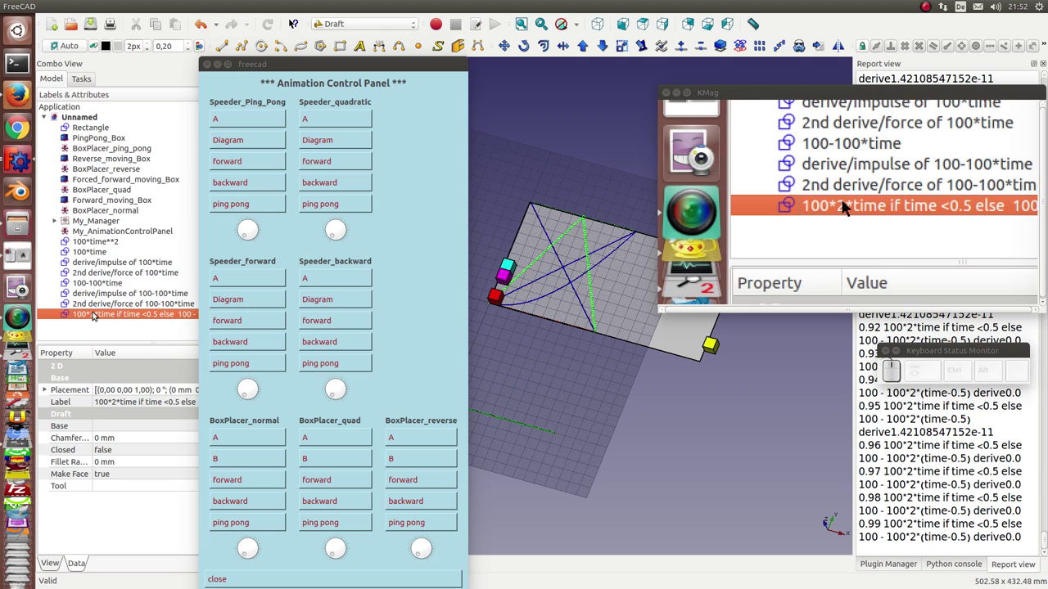
- Inspect the 100-100*time, 100*time and 100*time**2 curves, then delete all diagram curves
{"action": "left_click", "coordinate": [845, 200]}
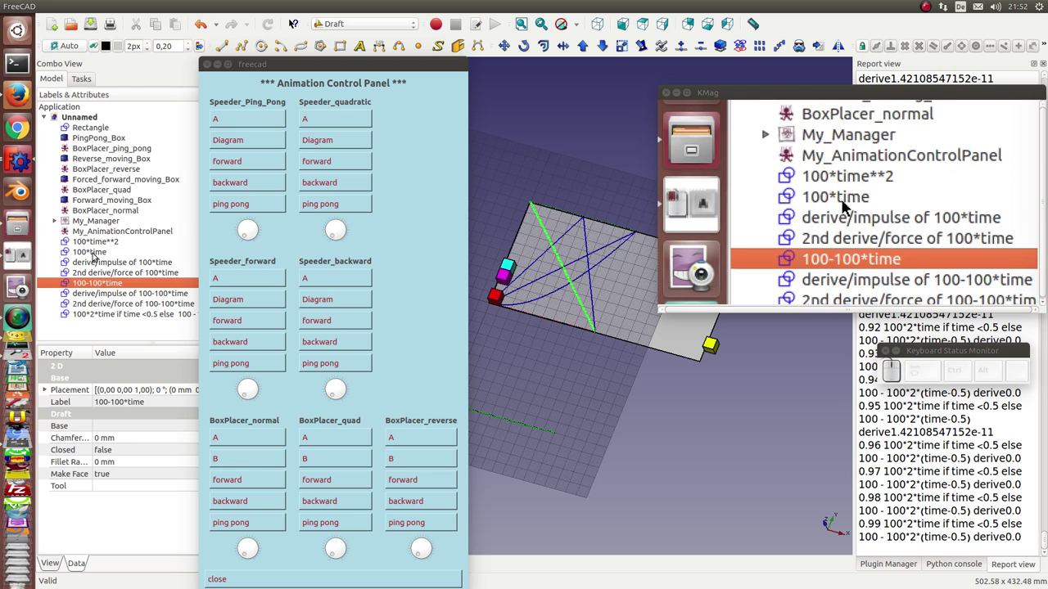
{"action": "left_click", "coordinate": [844, 267]}
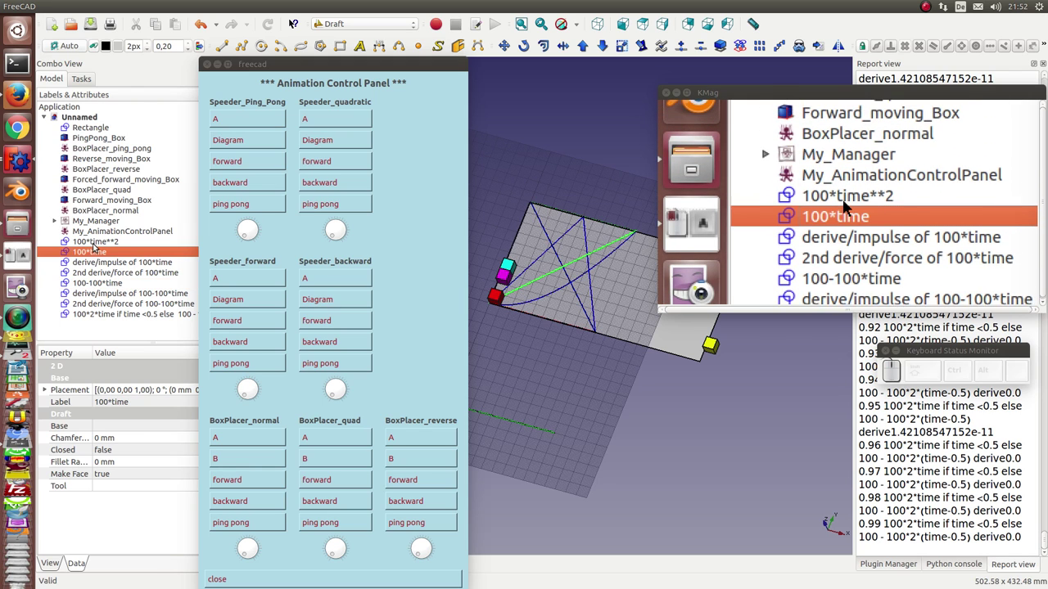
{"action": "left_click", "coordinate": [845, 230]}
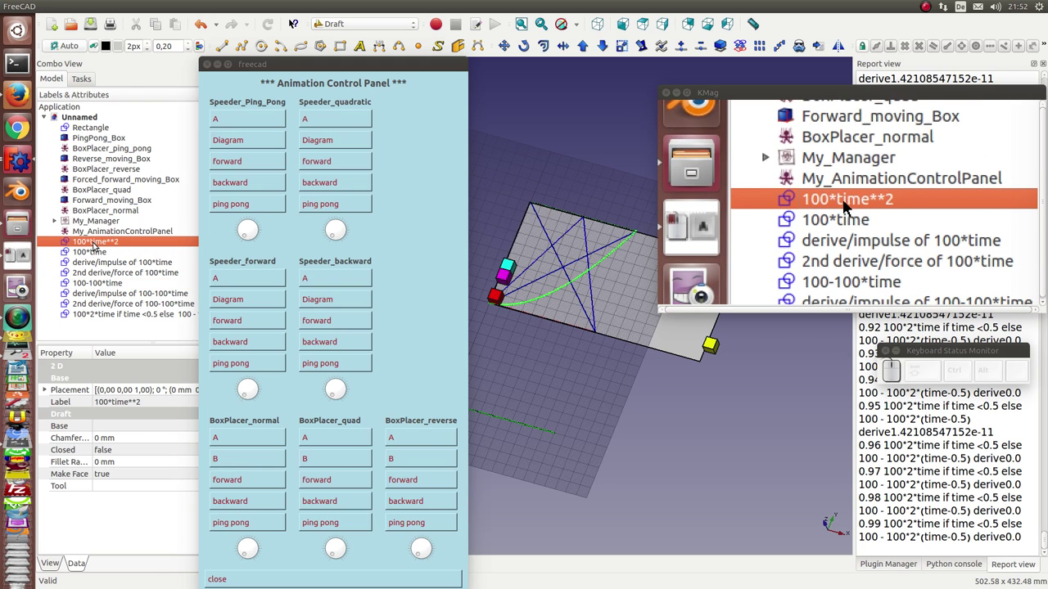
{"action": "key", "text": "shift+Down"}
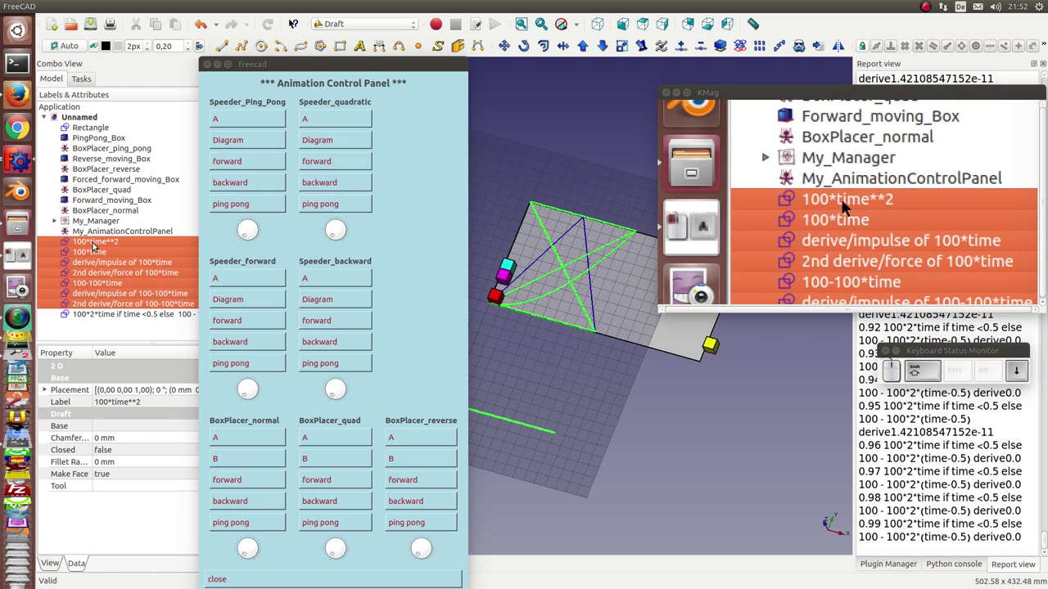
{"action": "key", "text": "Delete"}
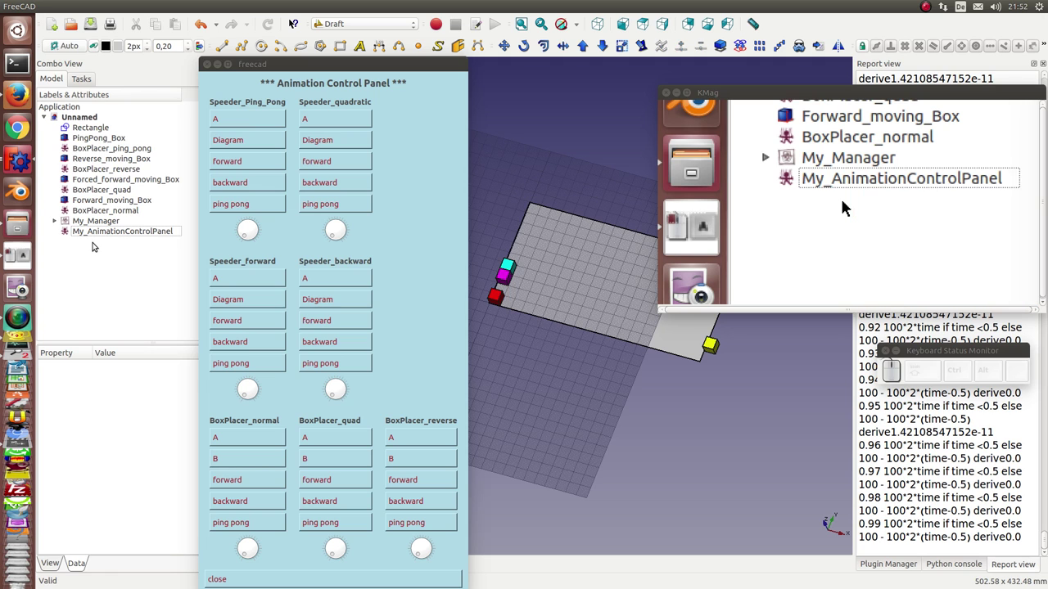
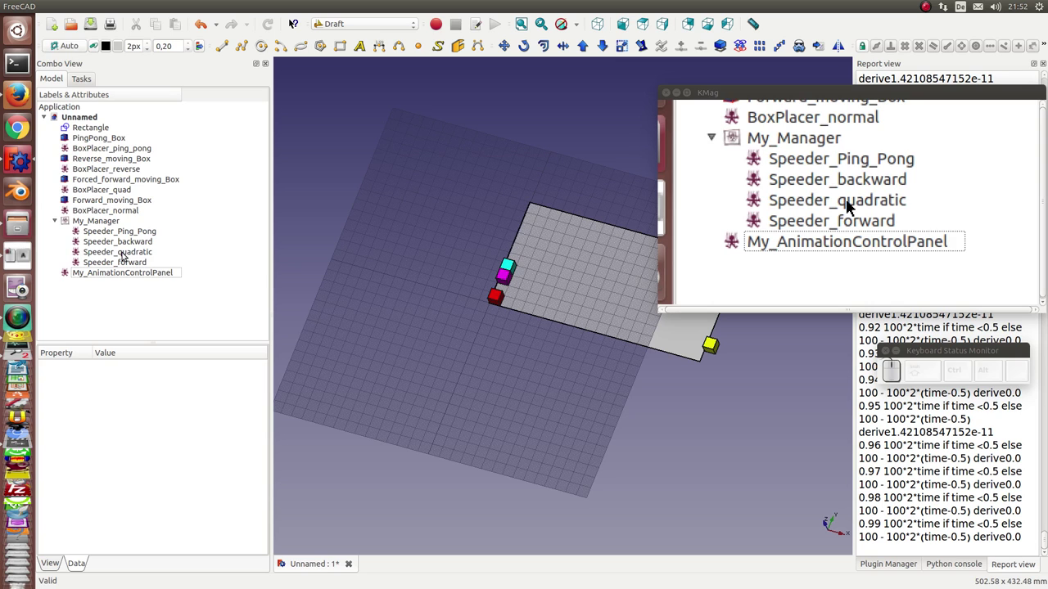
- Show Speeder_quadratic's properties with trafo 100*time**2 and keep its mode as expression
{"action": "left_click", "coordinate": [853, 206]}
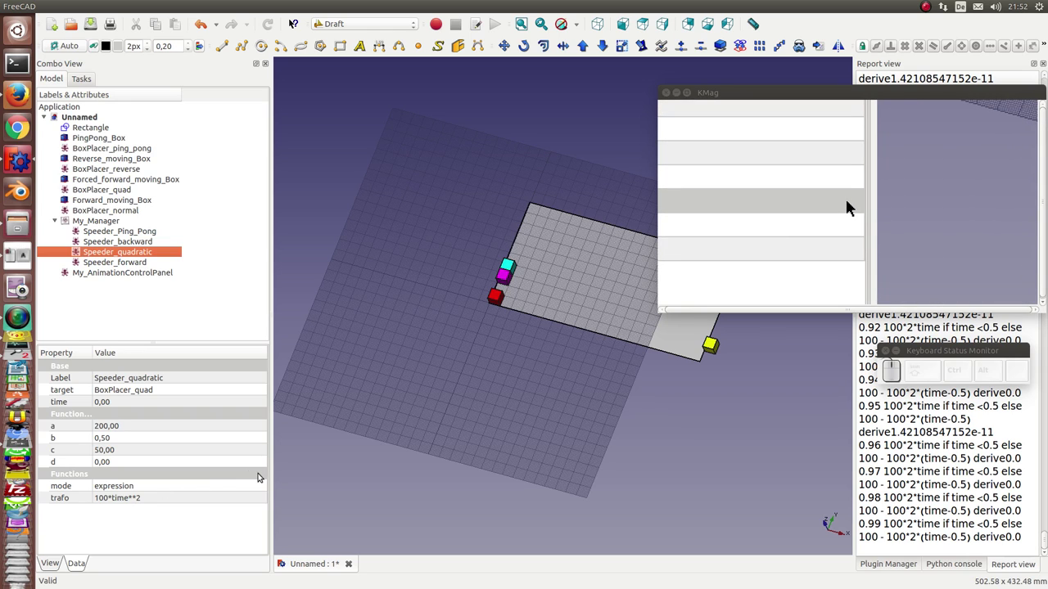
{"action": "left_click", "coordinate": [853, 205]}
{"action": "left_click", "coordinate": [853, 206]}
{"action": "left_click", "coordinate": [853, 206]}
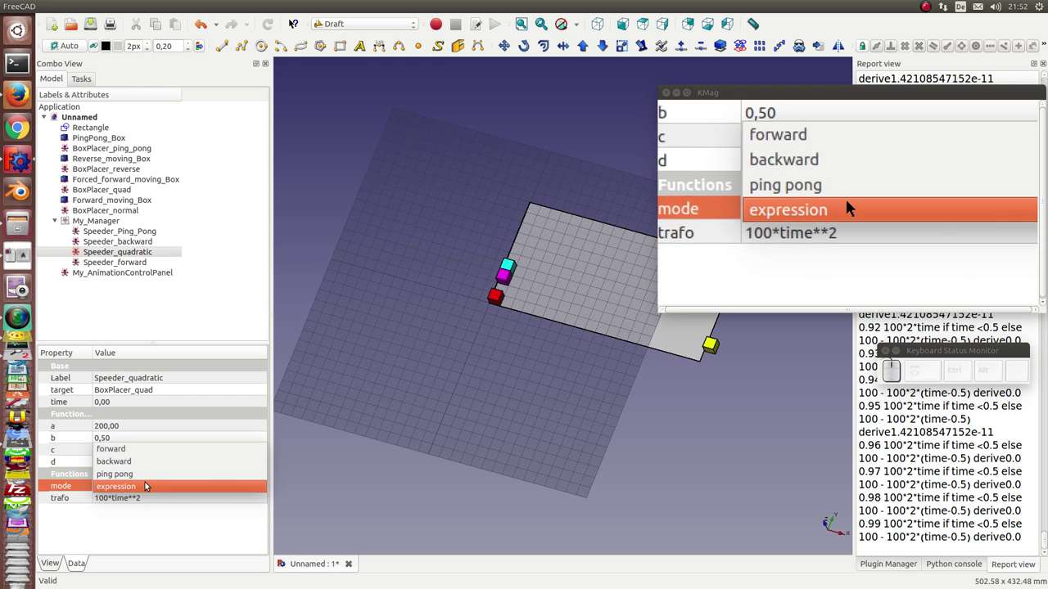
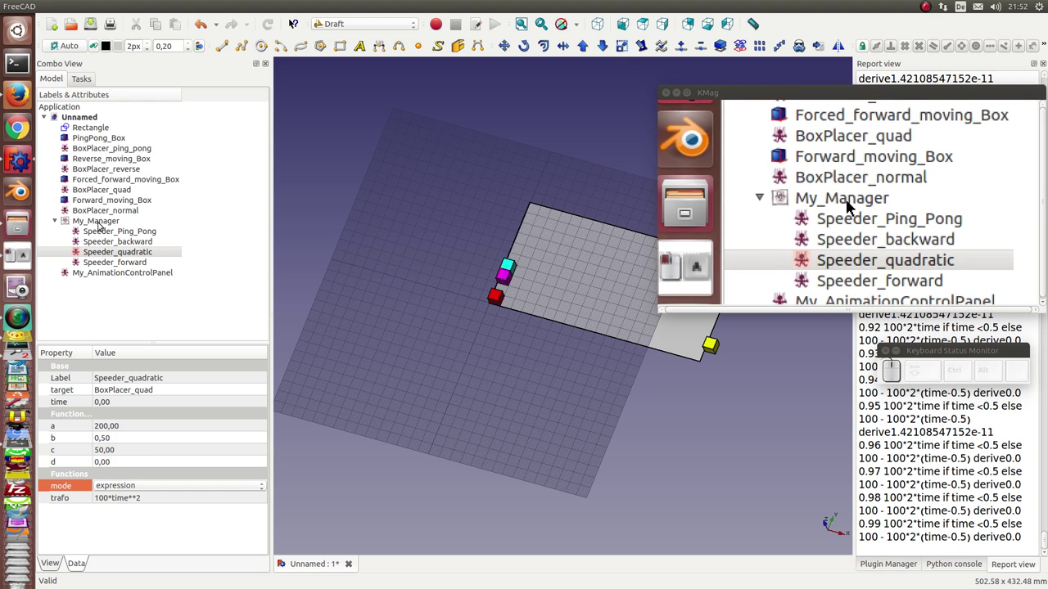
- Run My_Manager so all box placers carry the boxes to their end positions, then close the panel
{"action": "left_click", "coordinate": [853, 205]}
{"action": "left_click", "coordinate": [853, 206]}
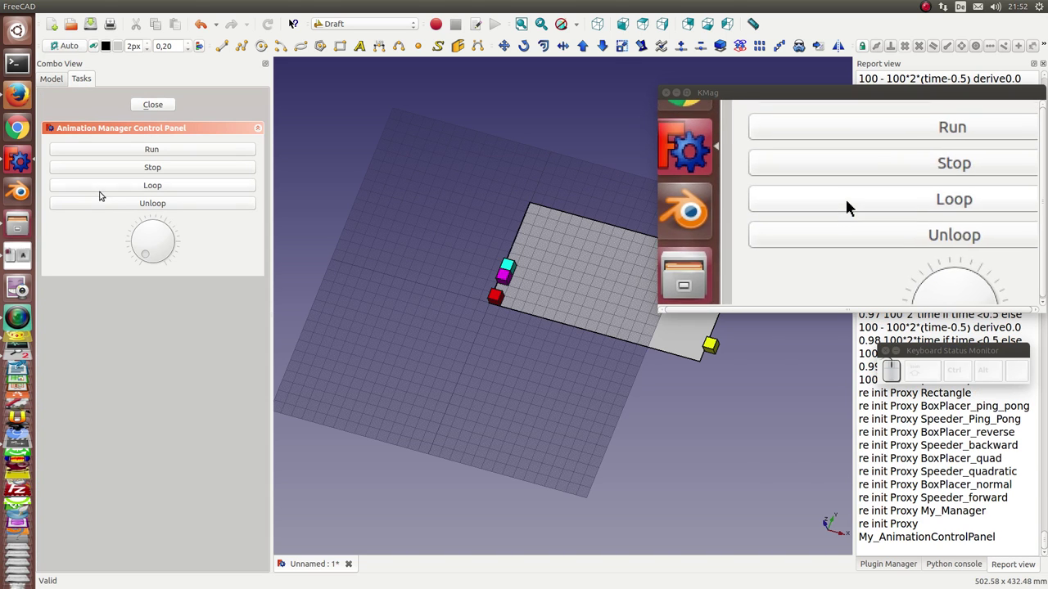
{"action": "left_click", "coordinate": [853, 206]}
{"action": "left_click", "coordinate": [853, 206]}
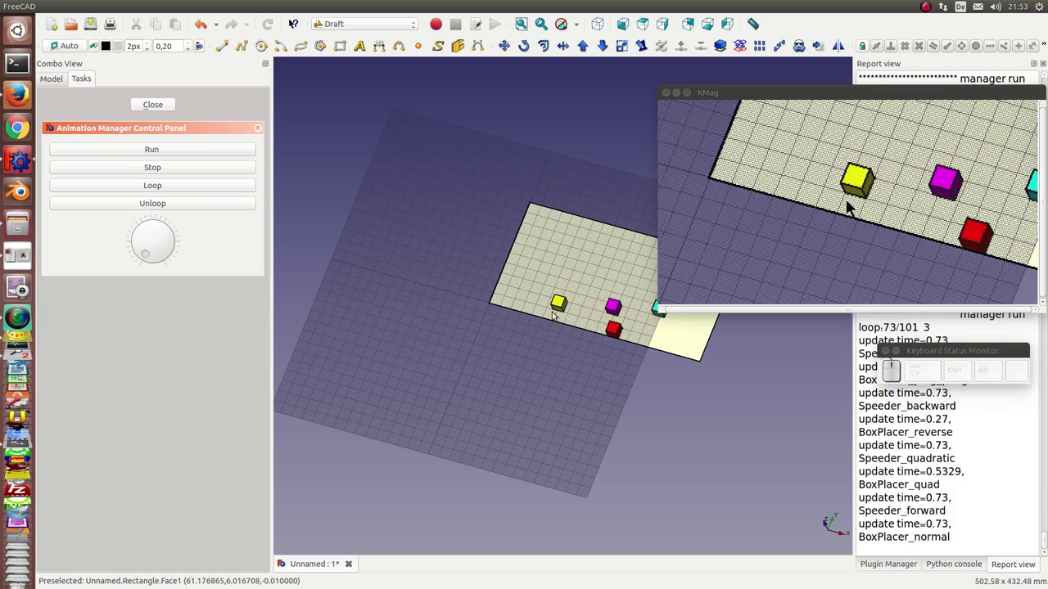
{"action": "left_click", "coordinate": [852, 205]}
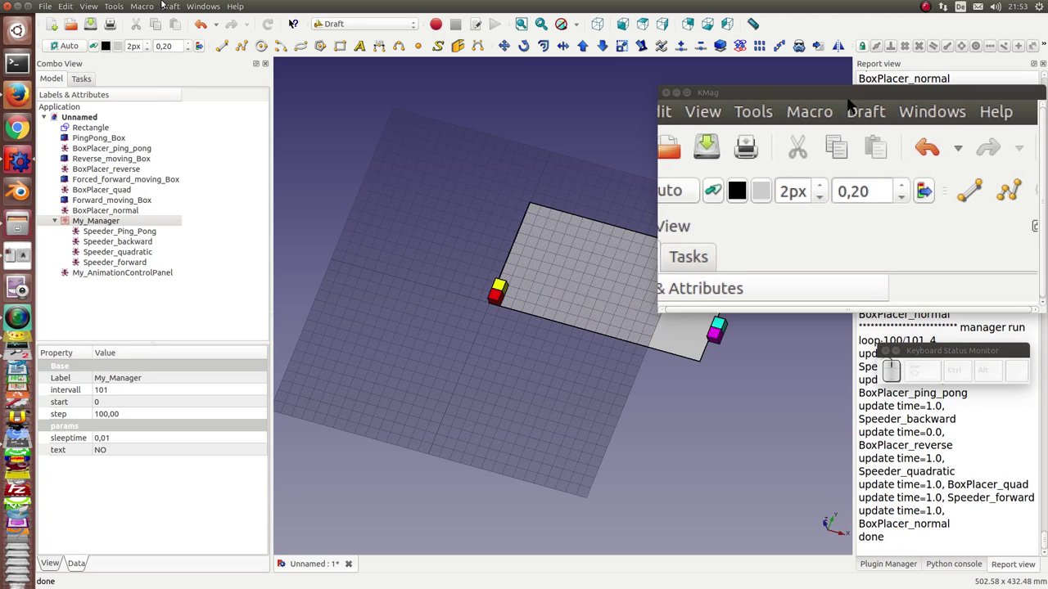
- Show the Dependency graph of manager, speeders, placers and boxes, widening its view
{"action": "left_click", "coordinate": [929, 99]}
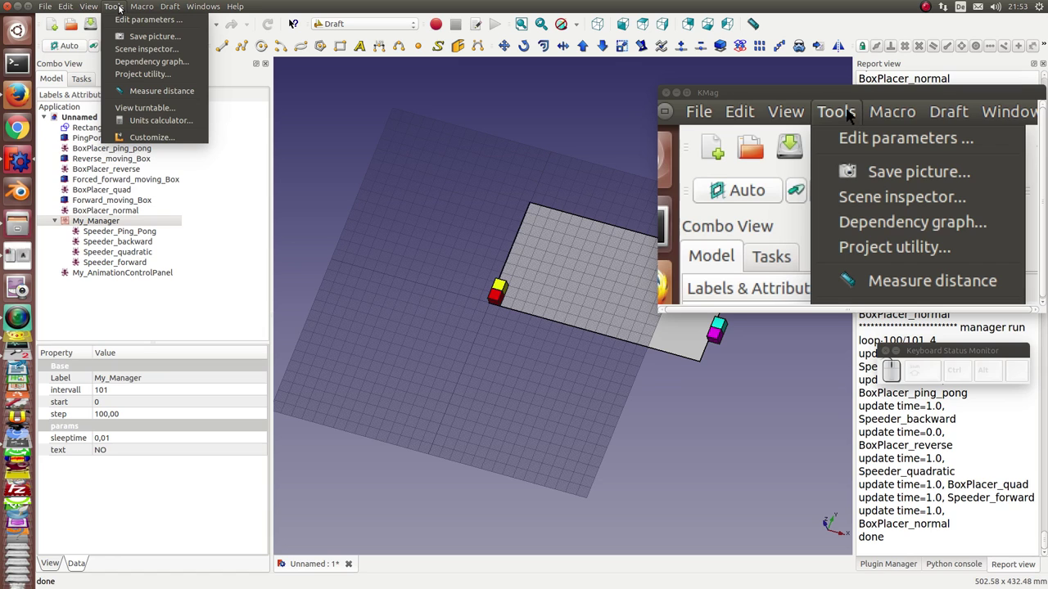
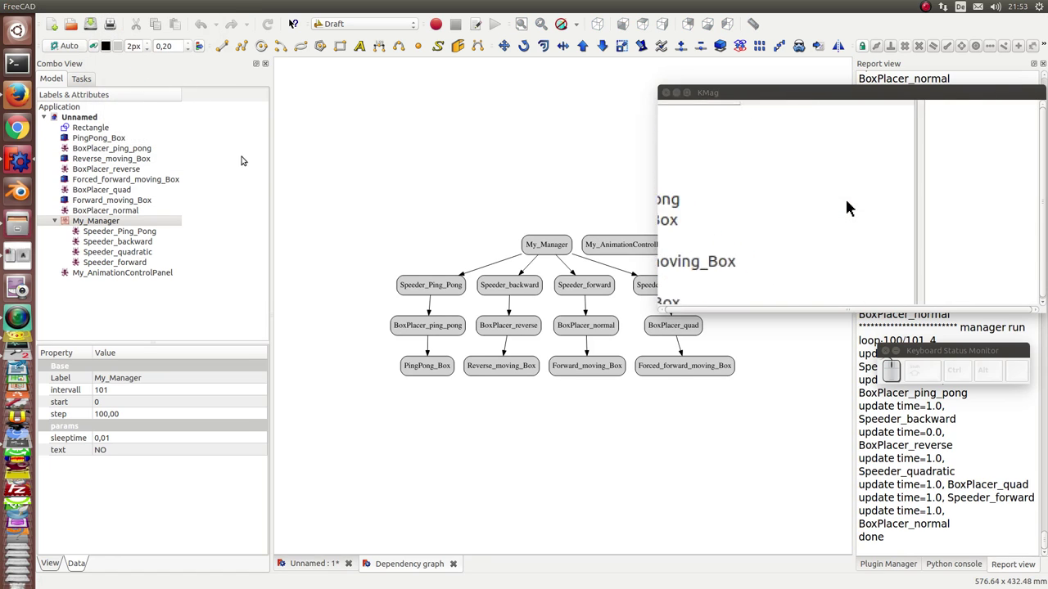
{"action": "left_click_drag", "start_coordinate": [853, 206], "coordinate": [823, 205]}
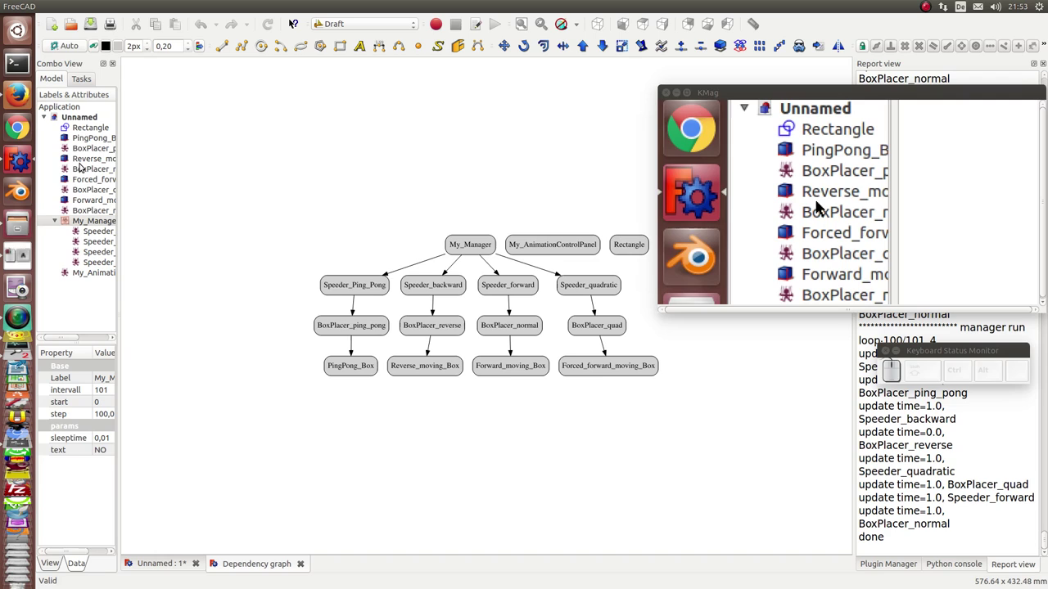